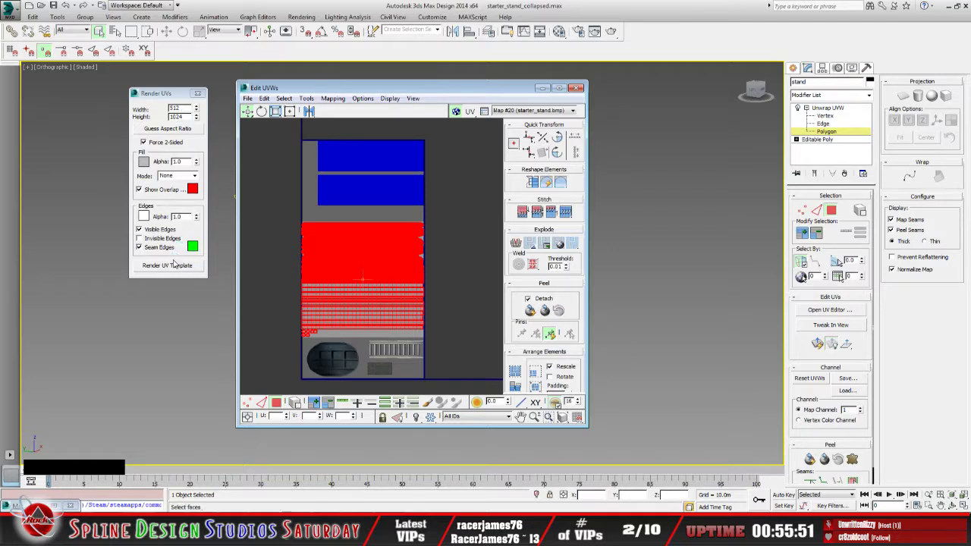
- Render the UV template as a 512 by 1024 image with visible and seam edges on
{"action": "left_click", "coordinate": [176, 265]}
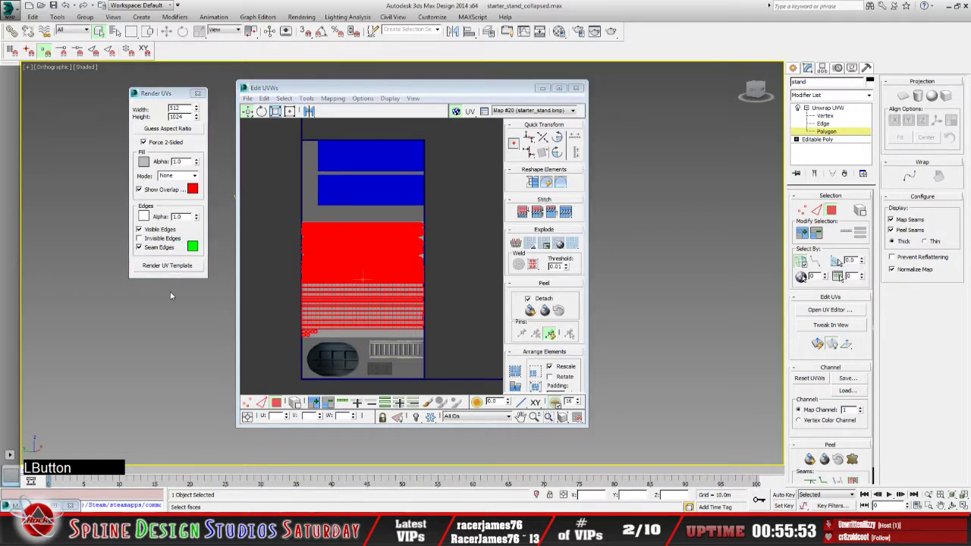